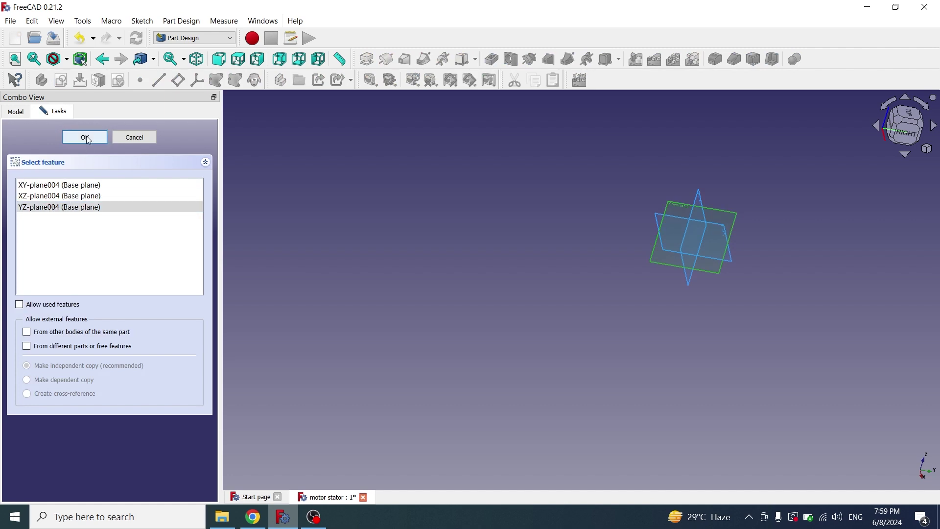
Create a sketch on YZ-plane004 with a tall rectangle standing on the horizontal axis, centred on the vertical axis.
{"action": "left_click", "coordinate": [404, 67]}
{"action": "left_click", "coordinate": [441, 85]}
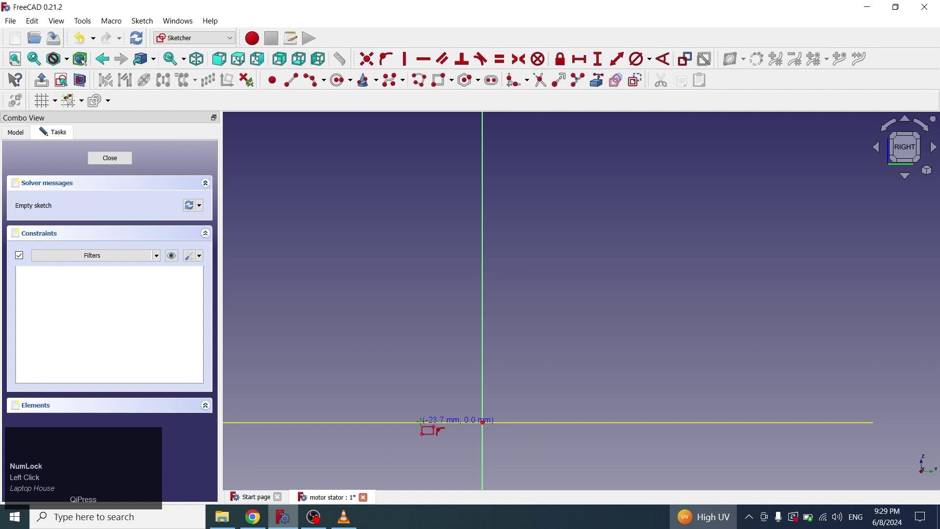
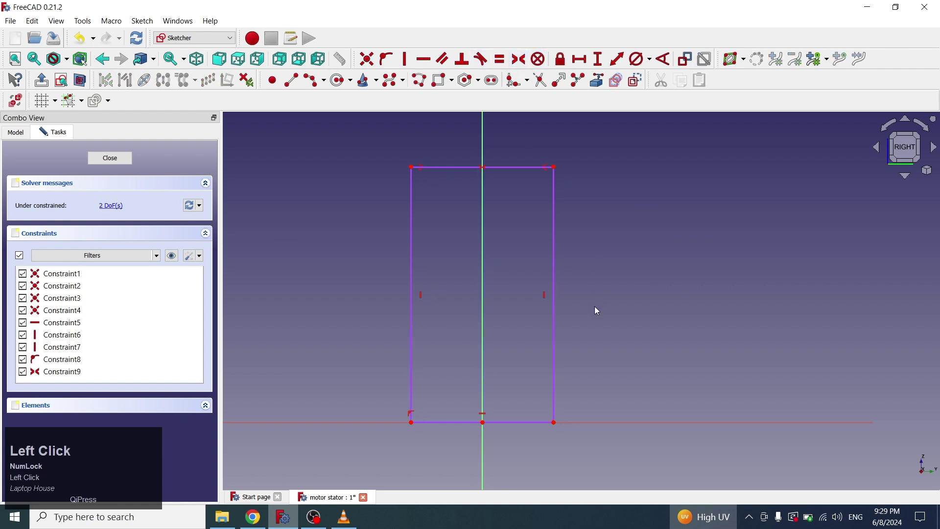
{"action": "middle_click", "coordinate": [621, 261]}
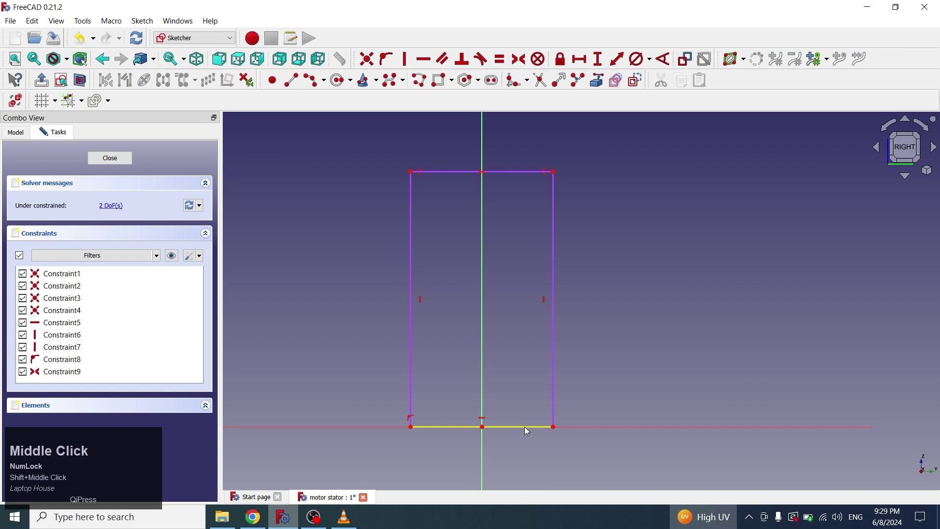
Constrain the rectangle to 35 mm wide, trim a semicircular notch into its top edge, and start a Revolution.
{"action": "left_click", "coordinate": [524, 428]}
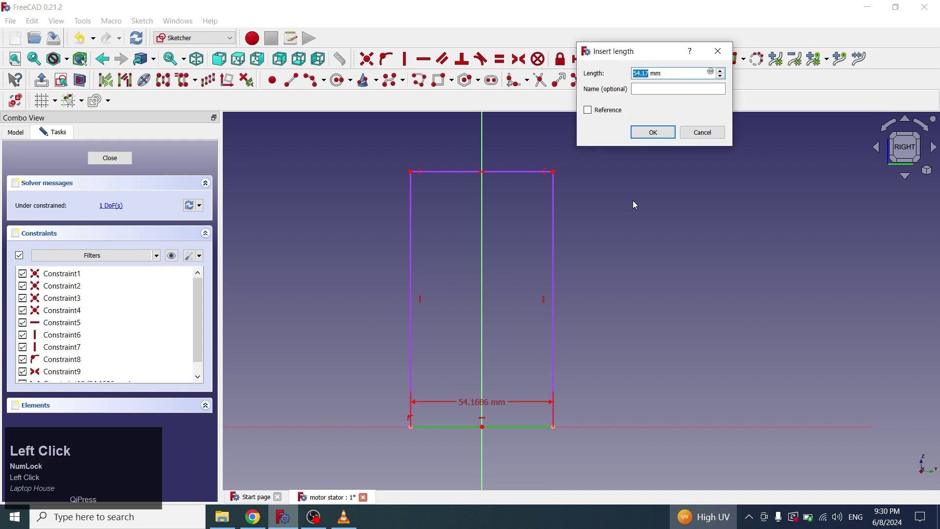
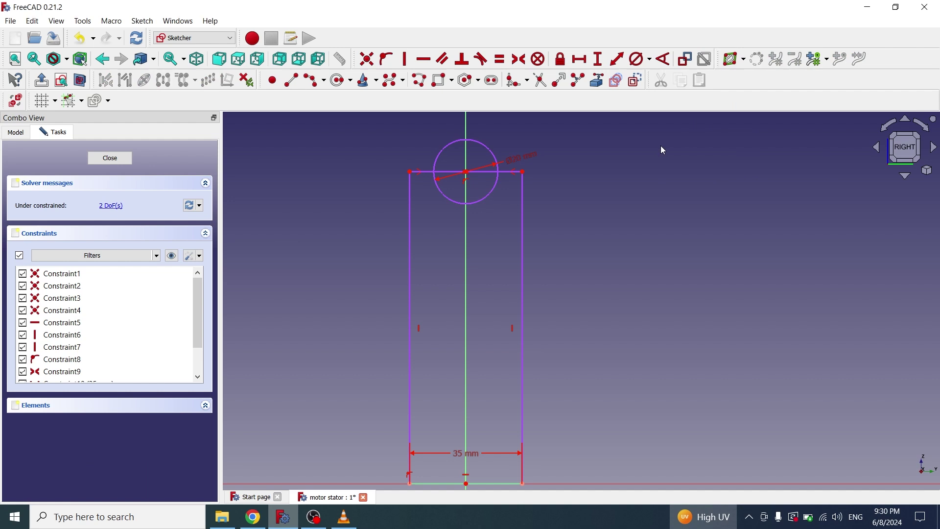
{"action": "left_click", "coordinate": [542, 82]}
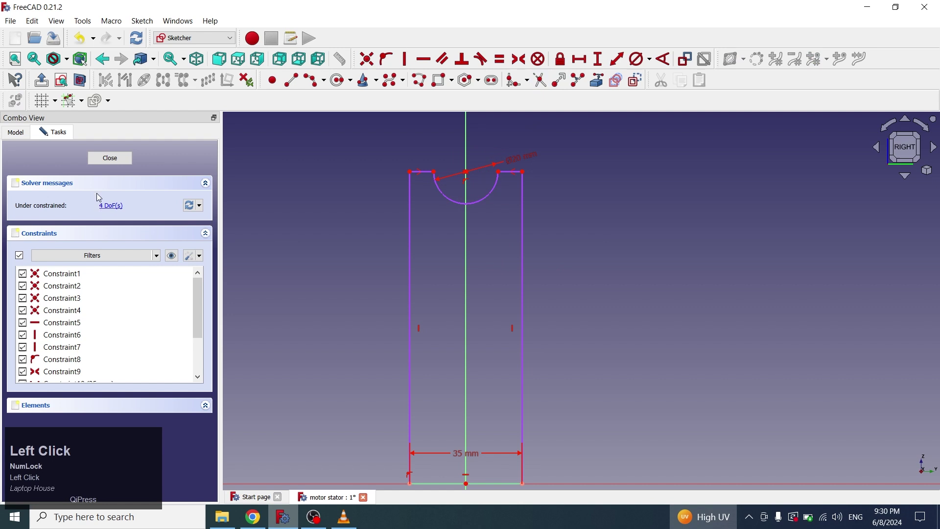
{"action": "left_click", "coordinate": [117, 162]}
{"action": "middle_click", "coordinate": [129, 237]}
{"action": "left_click", "coordinate": [66, 227]}
{"action": "left_click", "coordinate": [394, 61]}
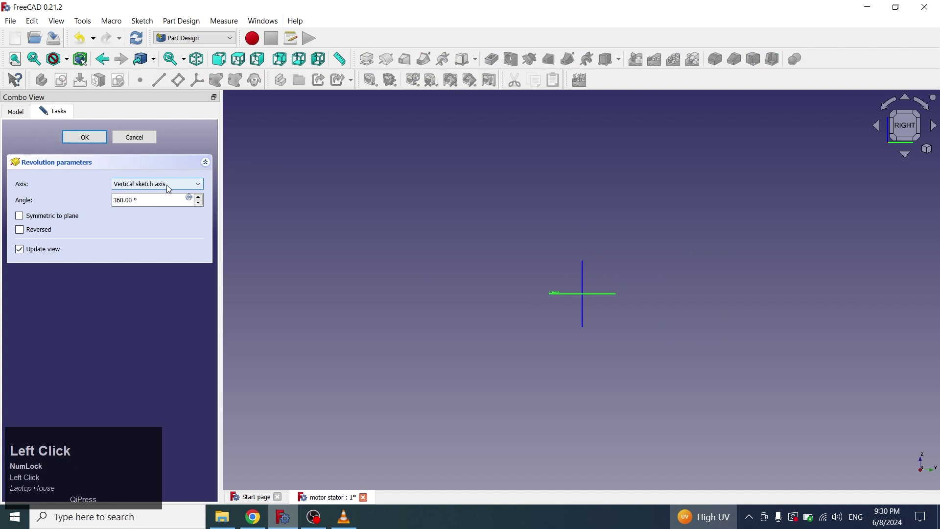
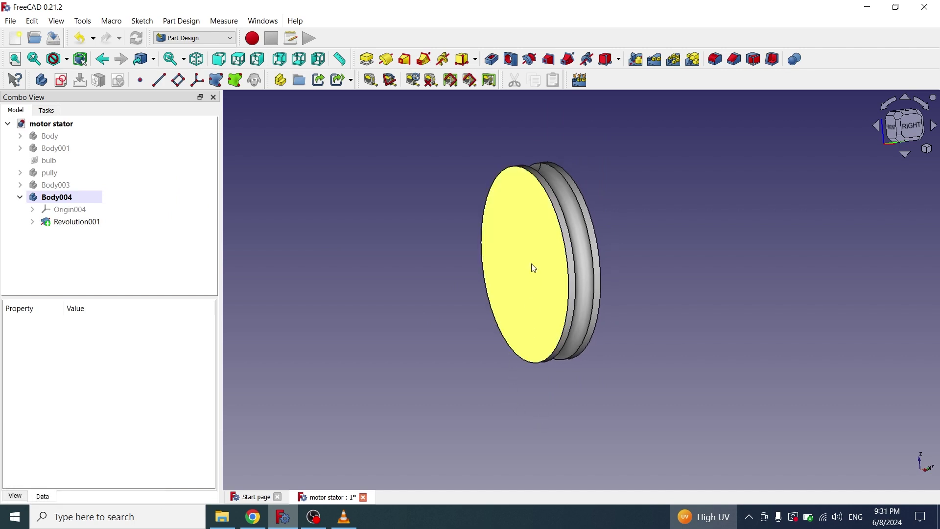
Finish the grooved wheel revolution and start a sketch on its flat face.
{"action": "double_click", "coordinate": [538, 262]}
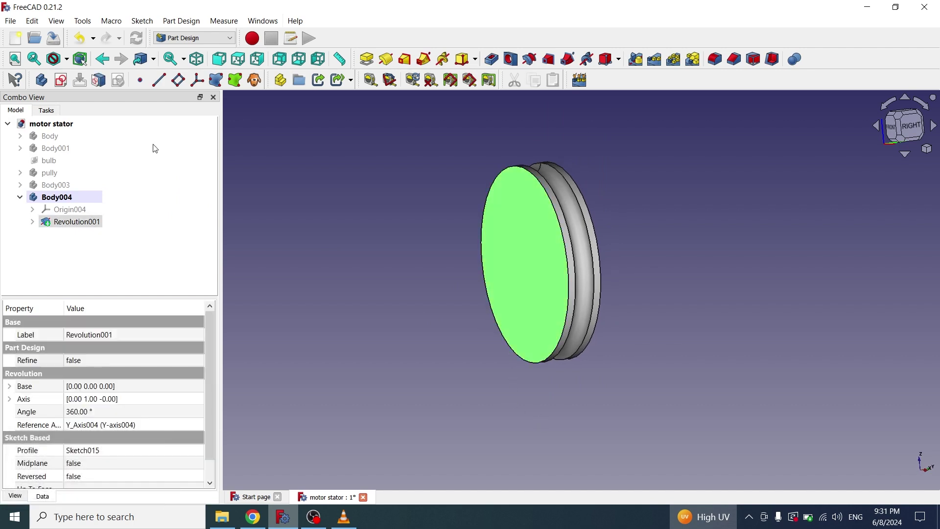
{"action": "left_click", "coordinate": [61, 78]}
Pocket a centred 150 mm circle into the wheel face and start mirroring it across YZ-plane004.
{"action": "scroll", "scroll_direction": "down", "scroll_amount": 3}
{"action": "left_click", "coordinate": [344, 85]}
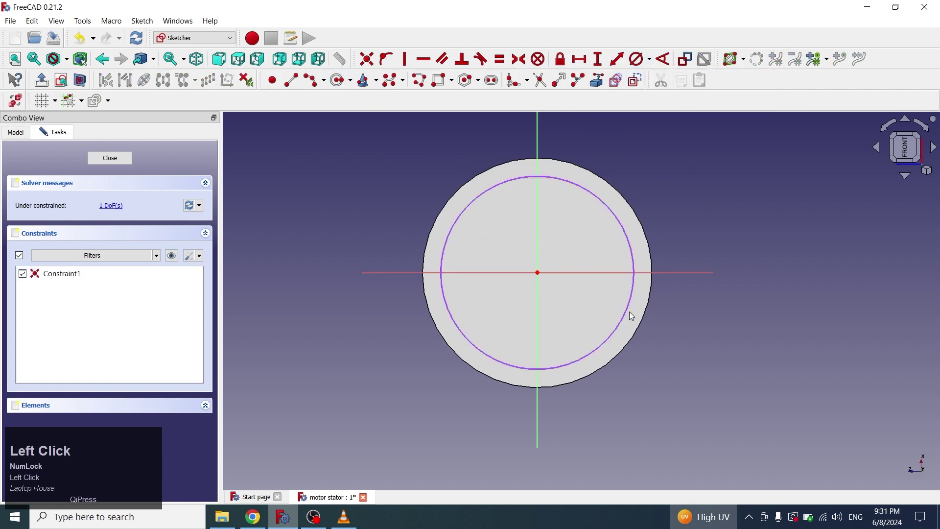
{"action": "left_click", "coordinate": [631, 309]}
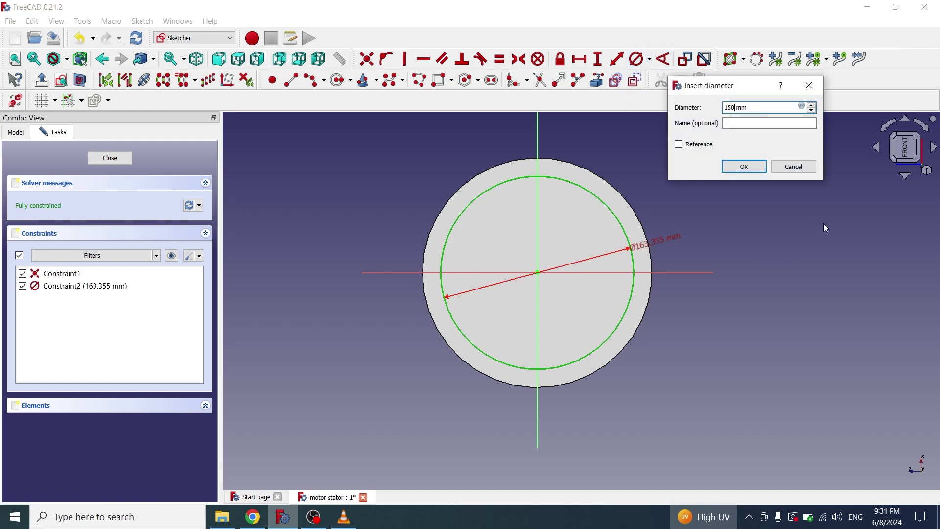
{"action": "left_click", "coordinate": [119, 161]}
{"action": "left_click", "coordinate": [78, 239]}
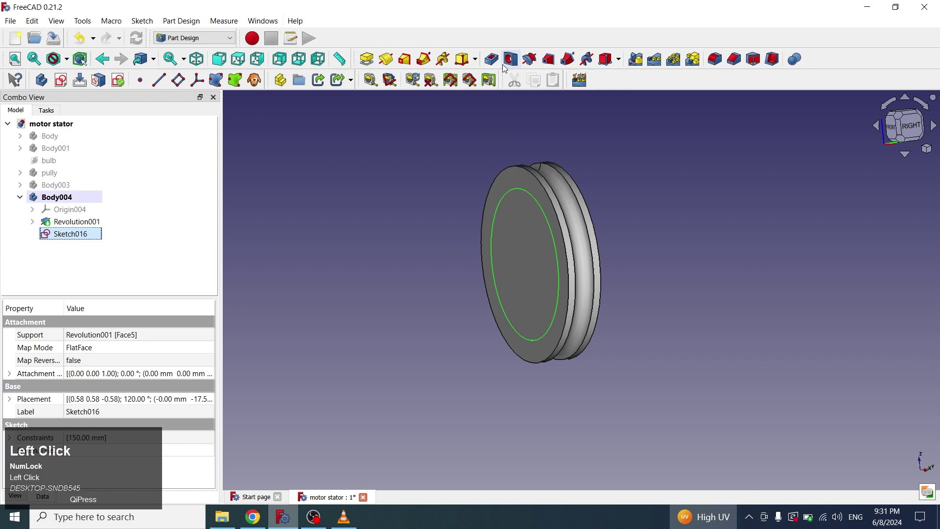
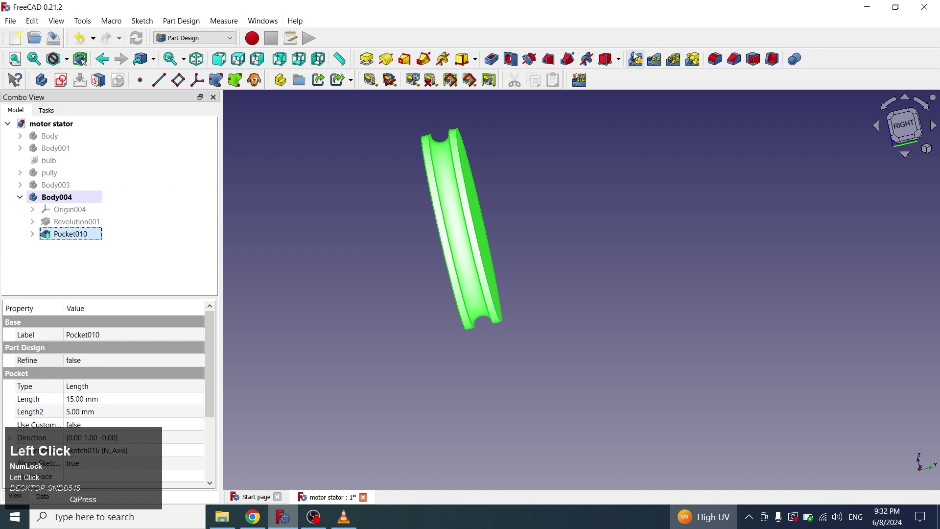
{"action": "left_click", "coordinate": [170, 394]}
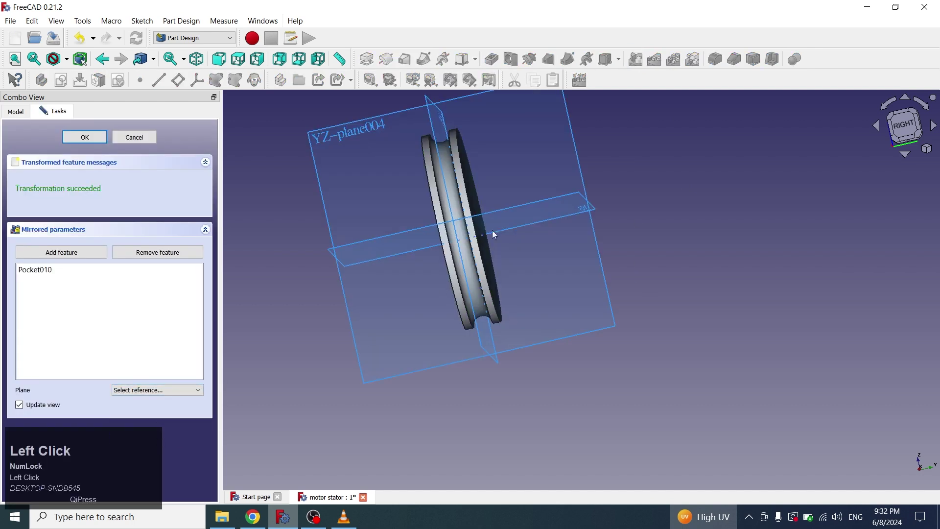
Confirm the mirror so both wheel faces are recessed.
{"action": "left_click", "coordinate": [463, 244]}
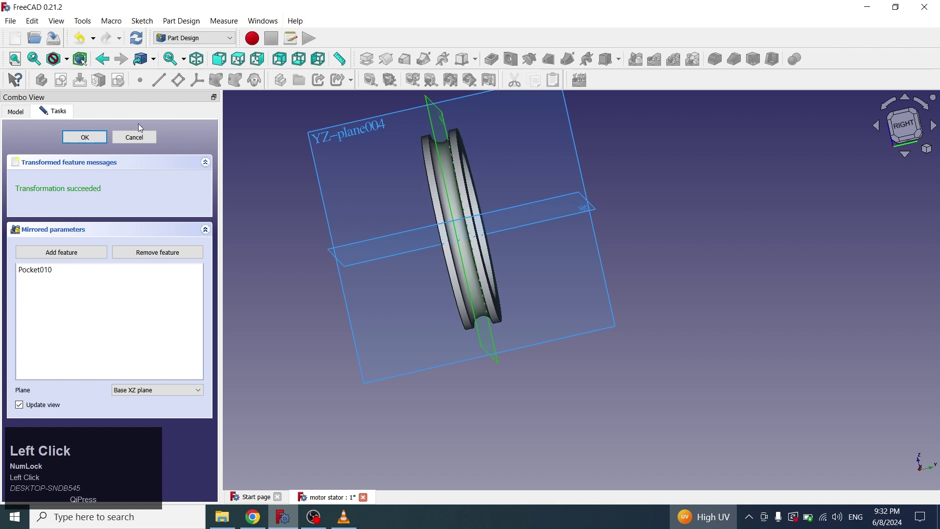
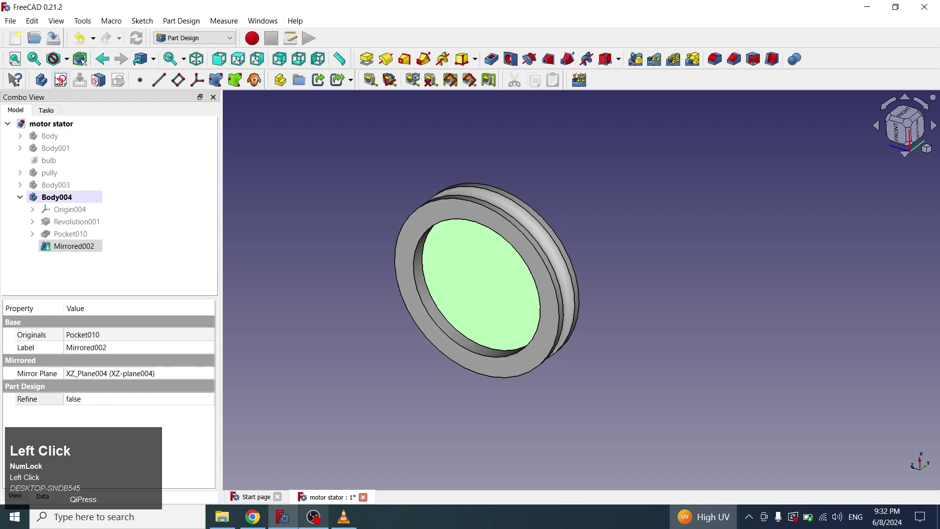
{"action": "scroll", "scroll_direction": "down", "scroll_amount": 3}
Pad a centred 70 mm circle 15 mm out of the recessed face to form the hub.
{"action": "left_click", "coordinate": [539, 281]}
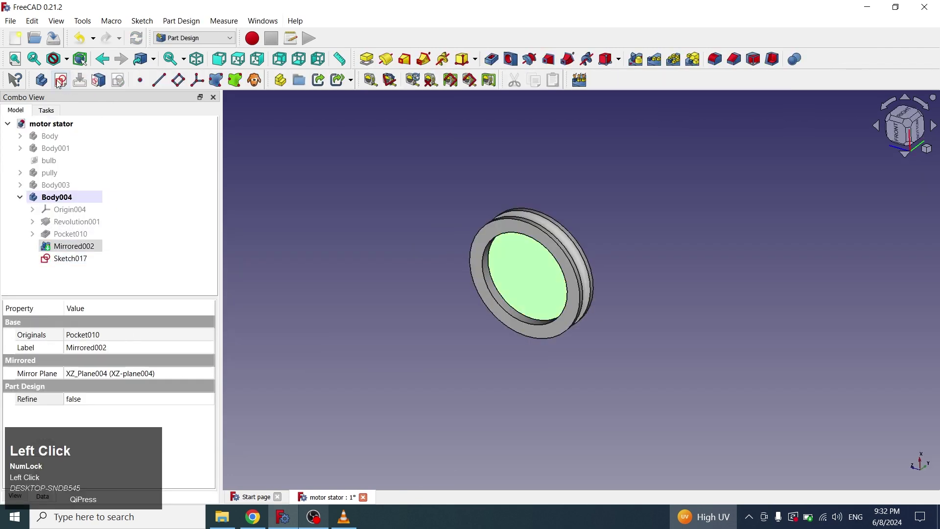
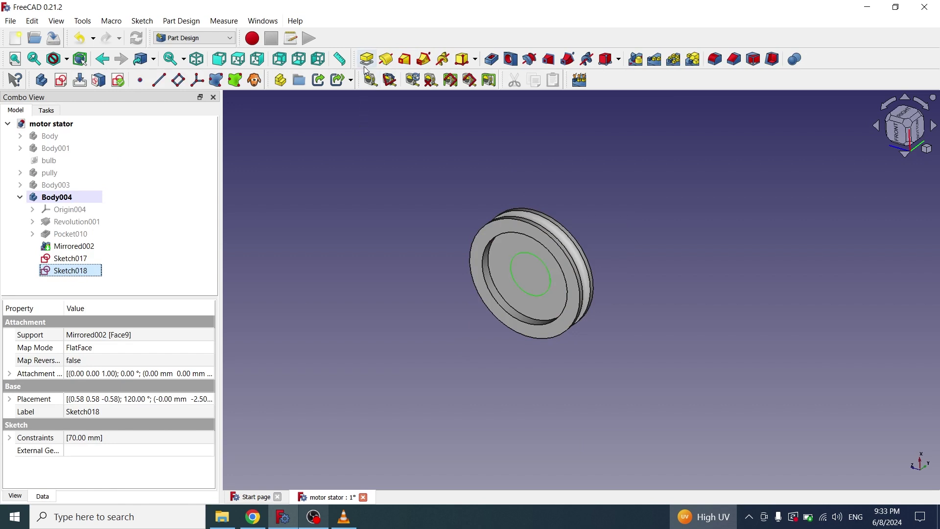
{"action": "left_click", "coordinate": [522, 310]}
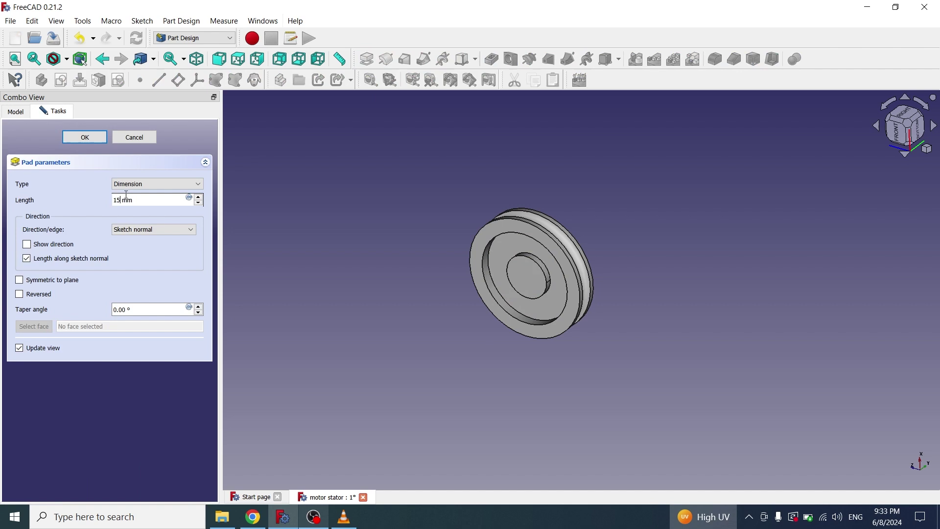
{"action": "scroll", "scroll_direction": "up", "scroll_amount": 3}
{"action": "scroll", "scroll_direction": "down", "scroll_amount": 3}
{"action": "left_click", "coordinate": [527, 257]}
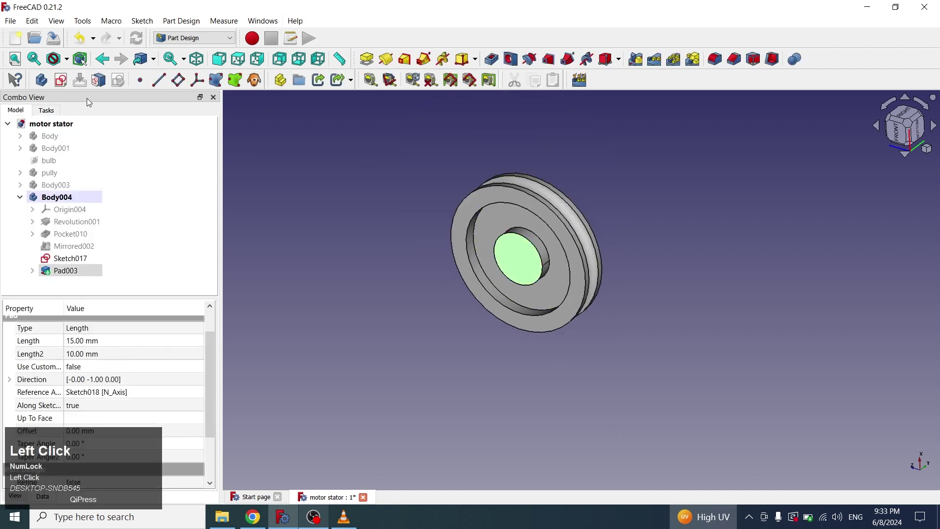
Sketch a 30 mm circle on the hub face and start a Pocket from it.
{"action": "left_click", "coordinate": [564, 344]}
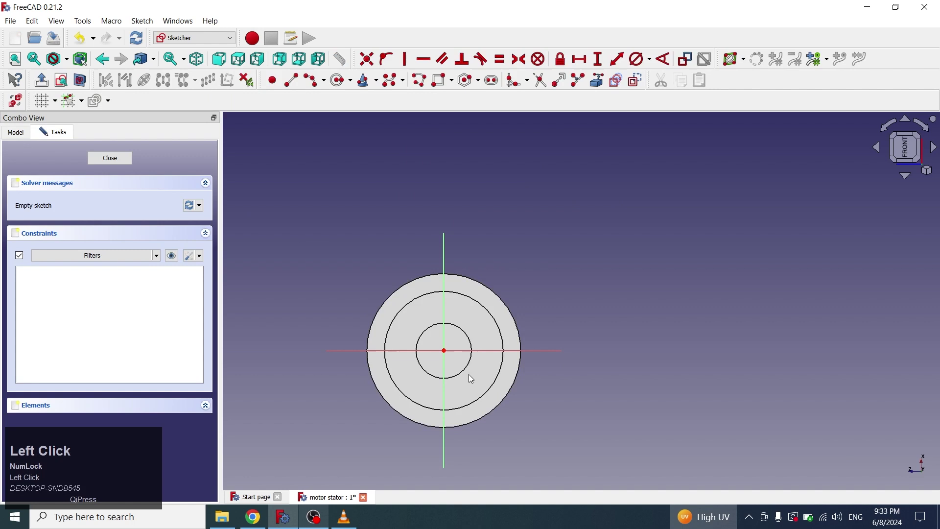
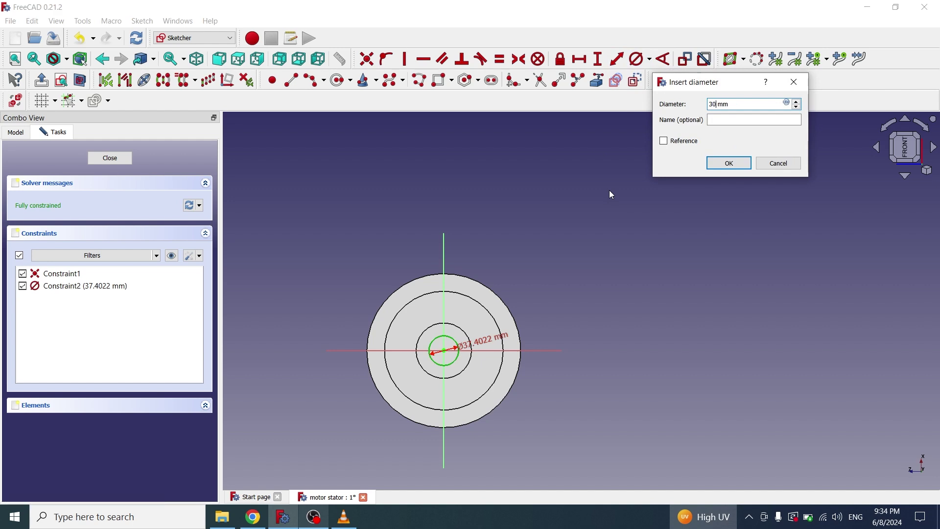
{"action": "scroll", "scroll_direction": "up", "scroll_amount": 3}
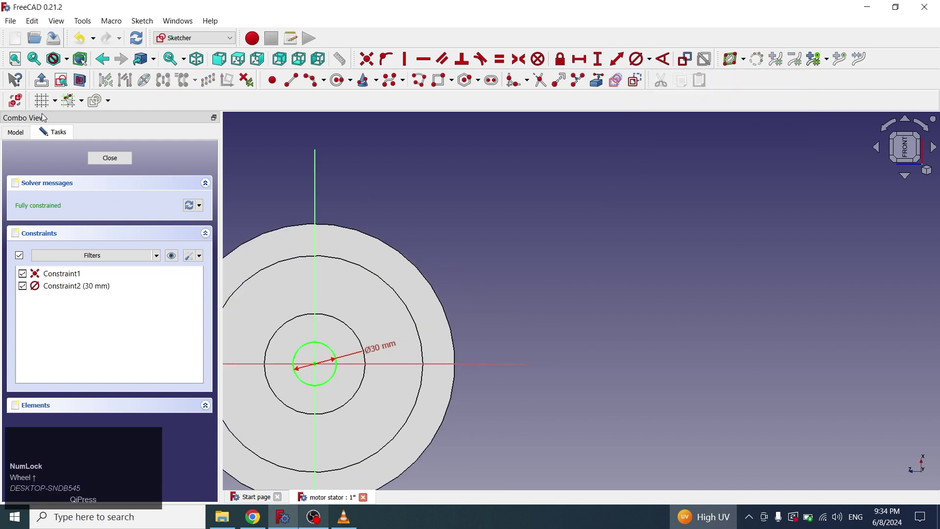
{"action": "left_click", "coordinate": [113, 162]}
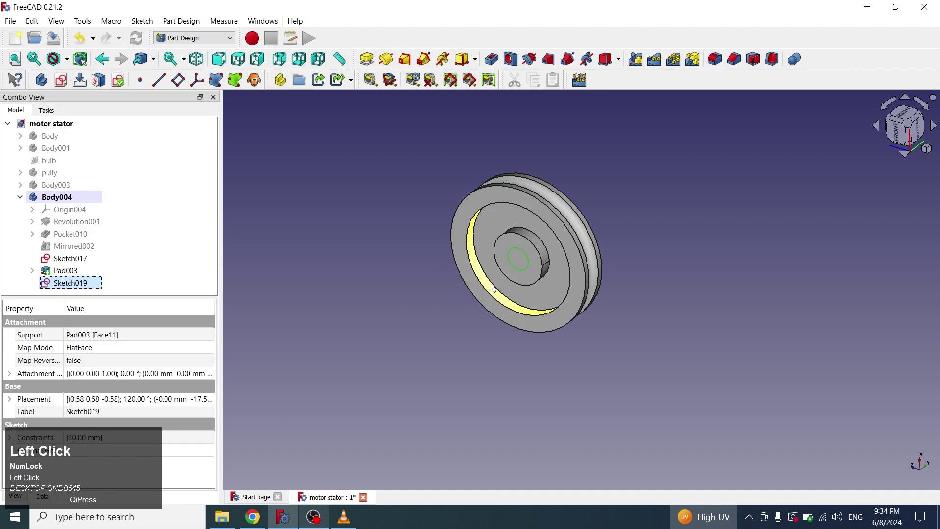
{"action": "scroll", "scroll_direction": "down", "scroll_amount": 3}
{"action": "left_click", "coordinate": [64, 287]}
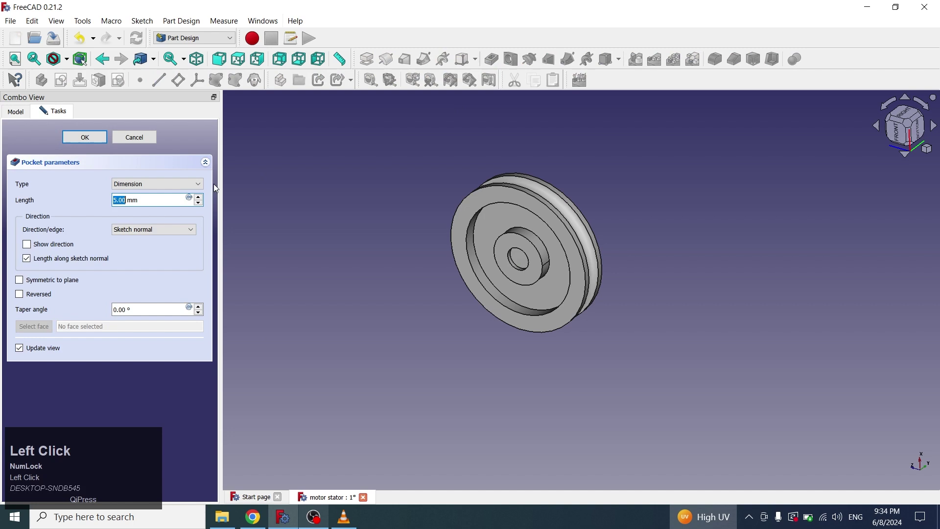
Set the pocket to Through all, inspect the bore, and confirm the cut.
{"action": "left_click", "coordinate": [165, 189]}
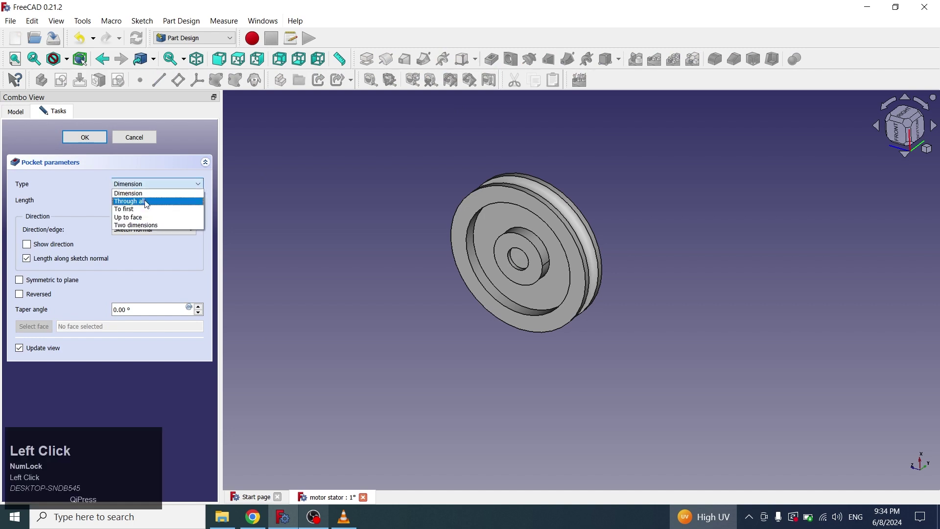
{"action": "key", "text": "1"}
{"action": "scroll", "scroll_direction": "up", "scroll_amount": 3}
{"action": "middle_click", "coordinate": [555, 236]}
{"action": "scroll", "scroll_direction": "up", "scroll_amount": 3}
{"action": "left_click_drag", "start_coordinate": [683, 378], "coordinate": [556, 224]}
{"action": "left_click", "coordinate": [556, 224]}
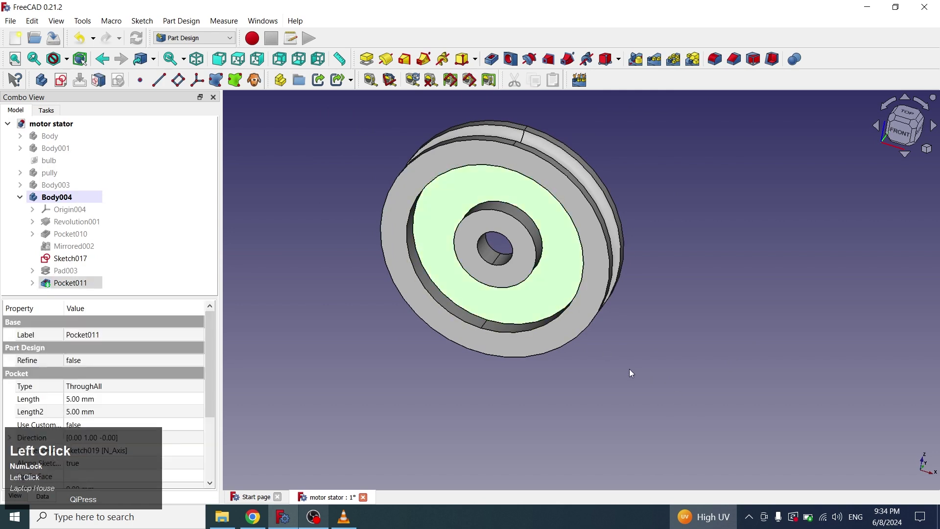
Sketch half the slot: outer and inner arcs about the origin with a tangent rounded end cap.
{"action": "left_click", "coordinate": [573, 388]}
{"action": "scroll", "scroll_direction": "down", "scroll_amount": 3}
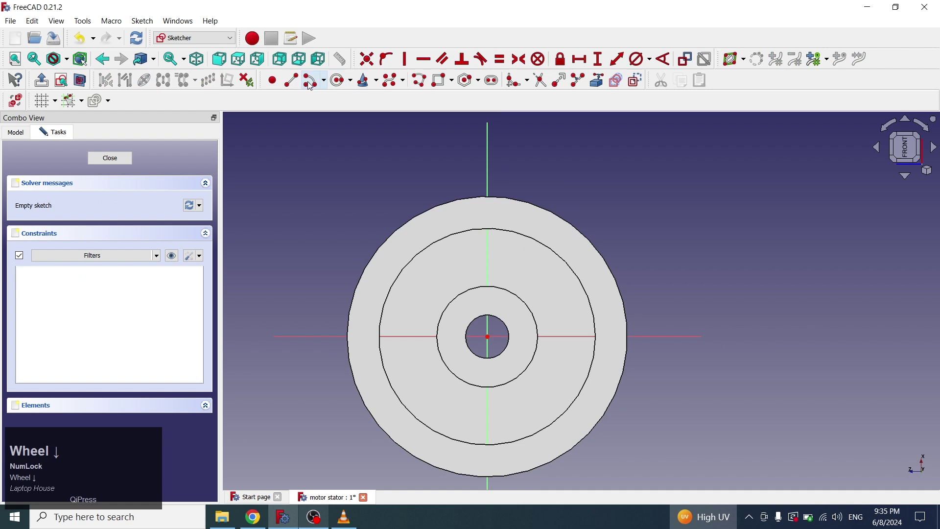
{"action": "left_click", "coordinate": [316, 90]}
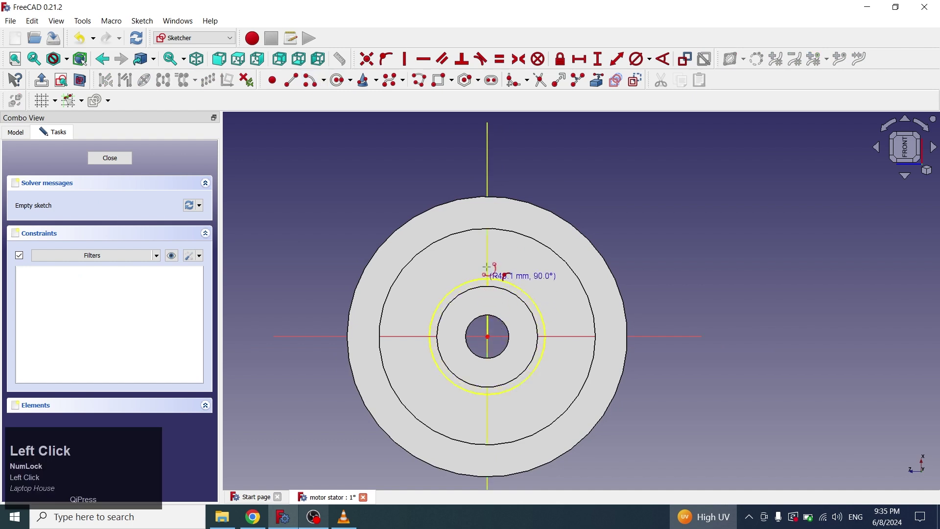
{"action": "left_click_drag", "start_coordinate": [496, 249], "coordinate": [459, 273]}
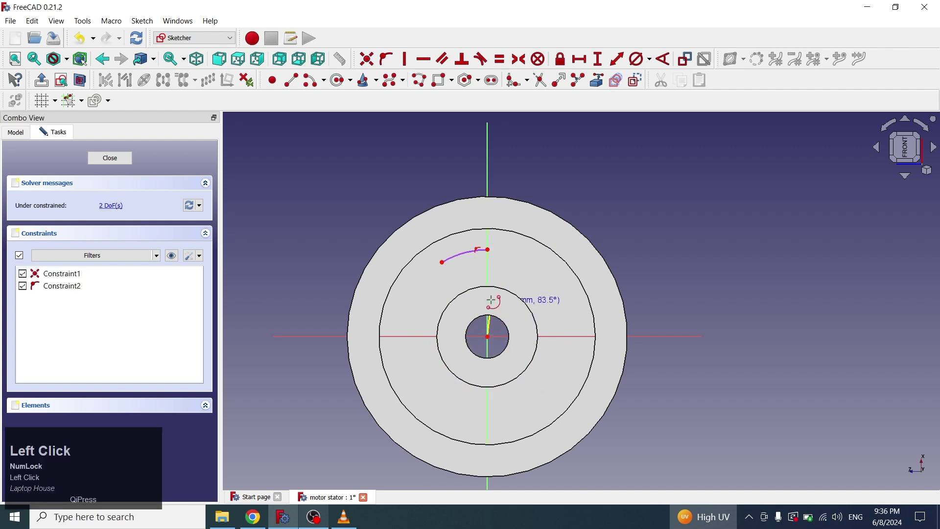
{"action": "left_click", "coordinate": [496, 273]}
{"action": "left_click", "coordinate": [469, 272]}
{"action": "key", "text": "ctrl+z"}
{"action": "left_click", "coordinate": [325, 81]}
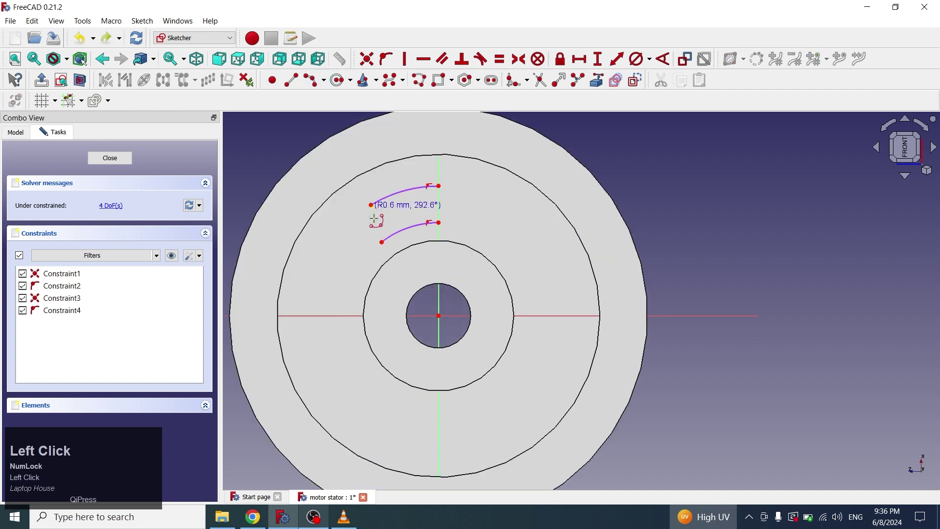
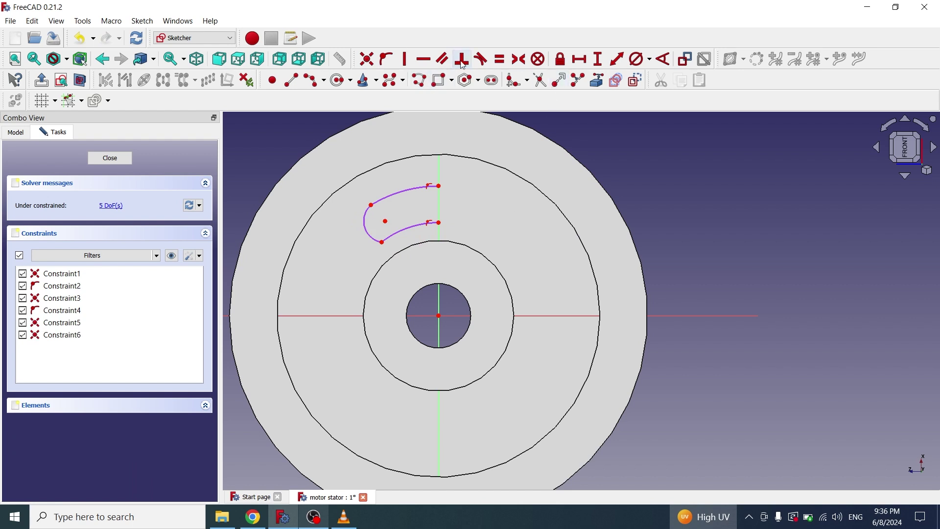
{"action": "left_click", "coordinate": [483, 60]}
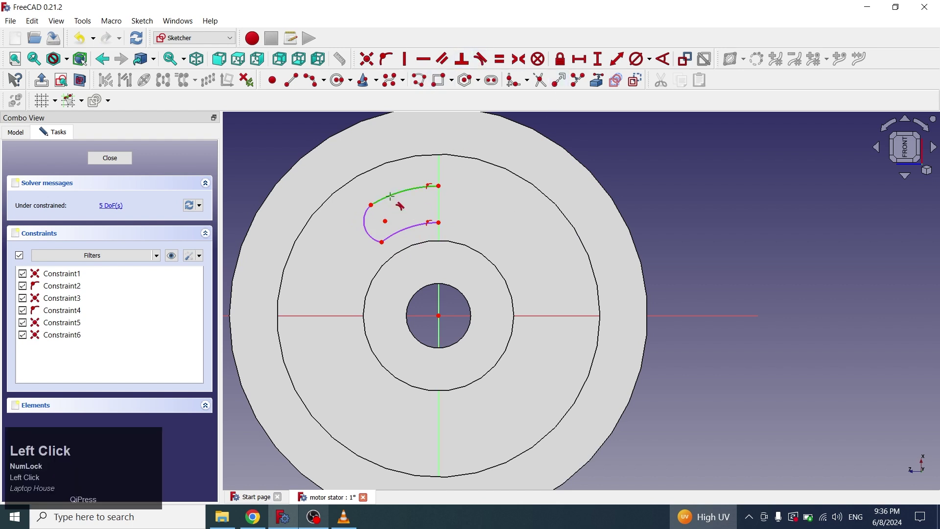
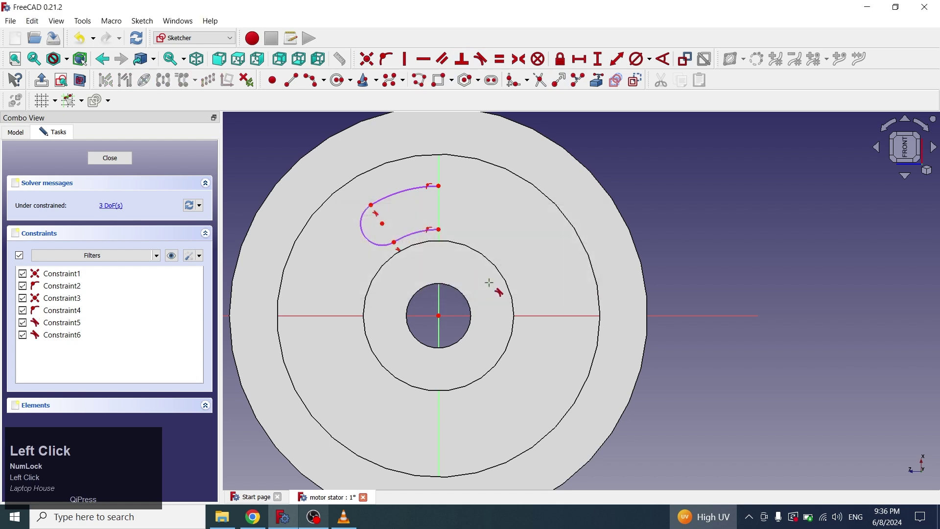
Mirror the half outline across the vertical axis into a closed kidney slot and close the sketch.
{"action": "left_click_drag", "start_coordinate": [372, 274], "coordinate": [442, 301]}
{"action": "left_click", "coordinate": [442, 301]}
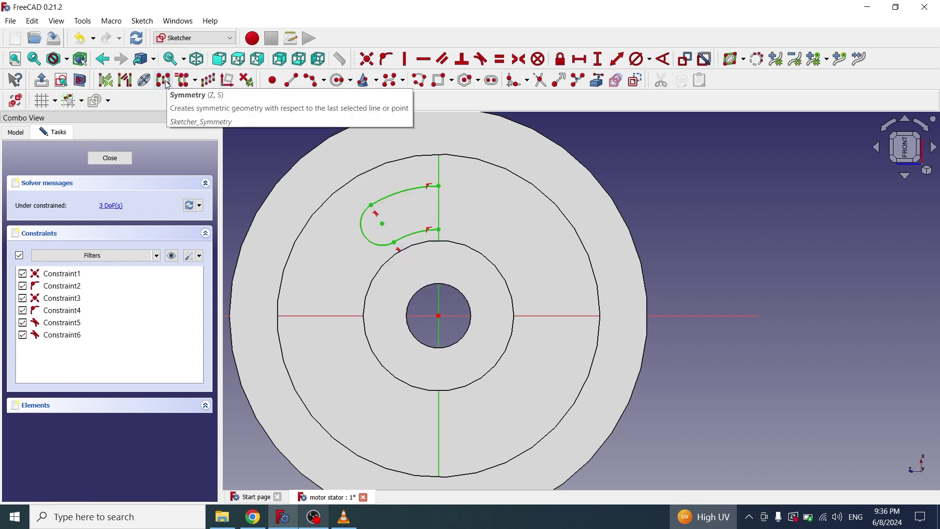
{"action": "left_click", "coordinate": [168, 85]}
{"action": "scroll", "scroll_direction": "up", "scroll_amount": 3}
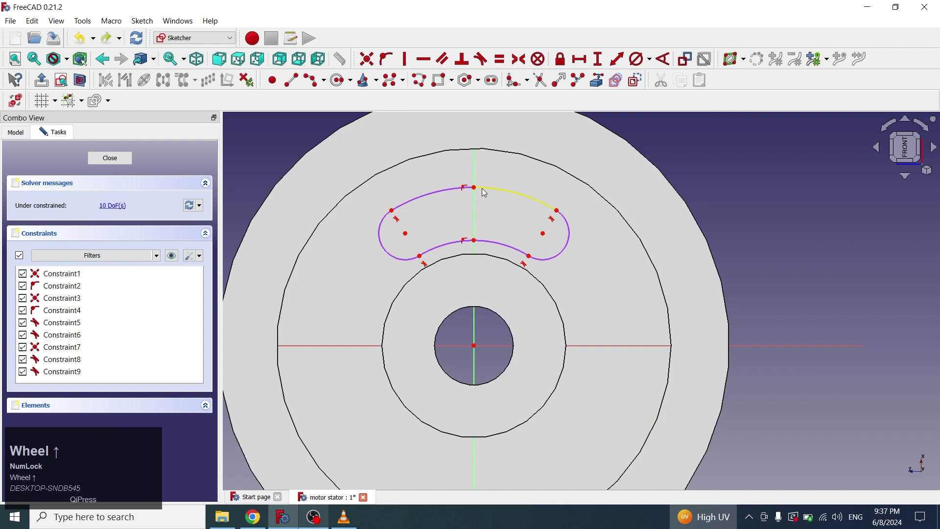
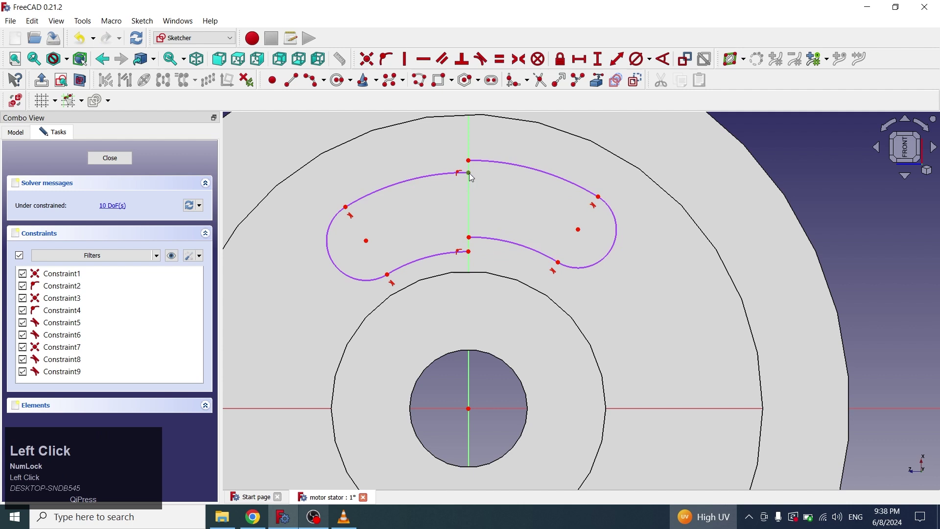
{"action": "left_click", "coordinate": [472, 164]}
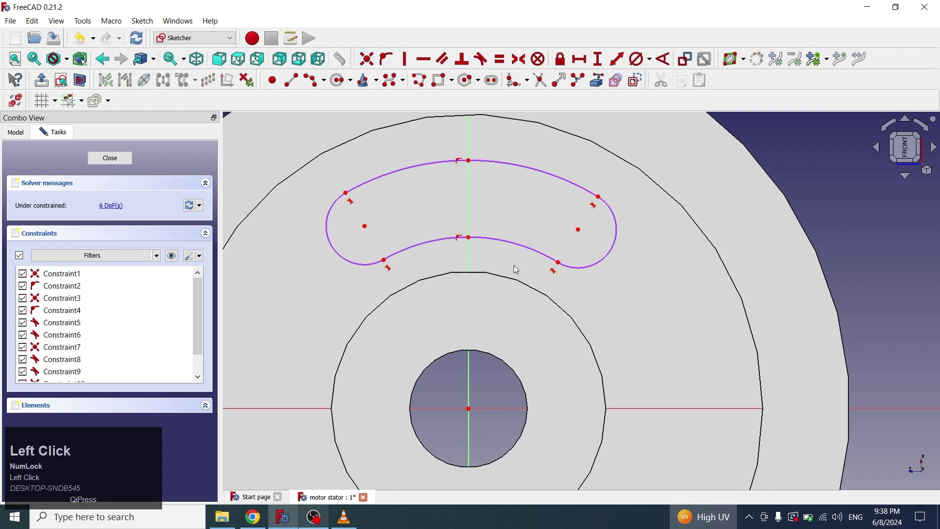
{"action": "scroll", "scroll_direction": "down", "scroll_amount": 3}
{"action": "left_click", "coordinate": [133, 162]}
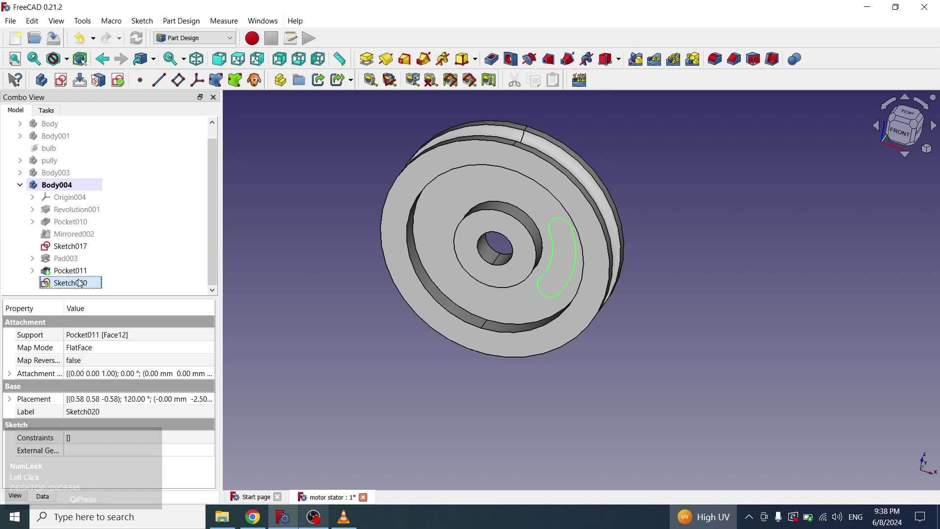
Pocket the kidney slot through the wheel as Pocket012 and select it for patterning.
{"action": "left_click", "coordinate": [493, 63]}
{"action": "left_click", "coordinate": [164, 187]}
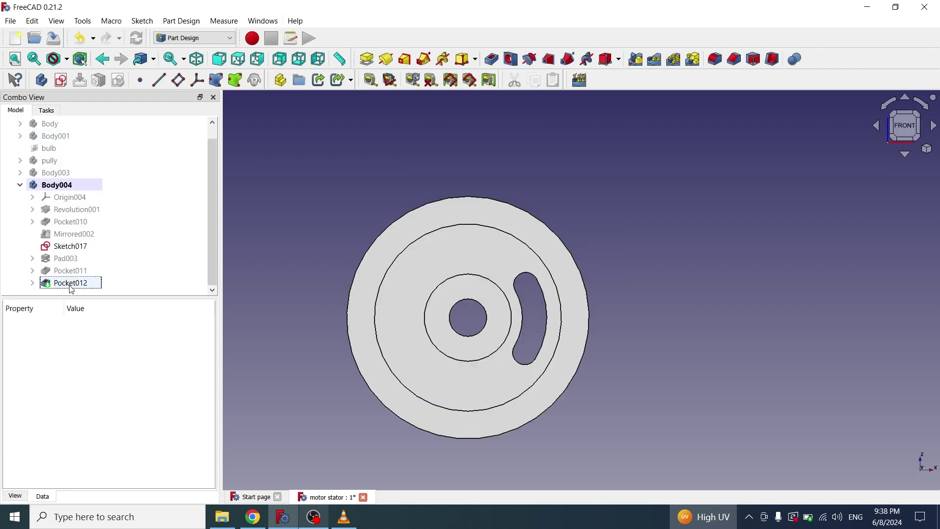
{"action": "double_click", "coordinate": [72, 287]}
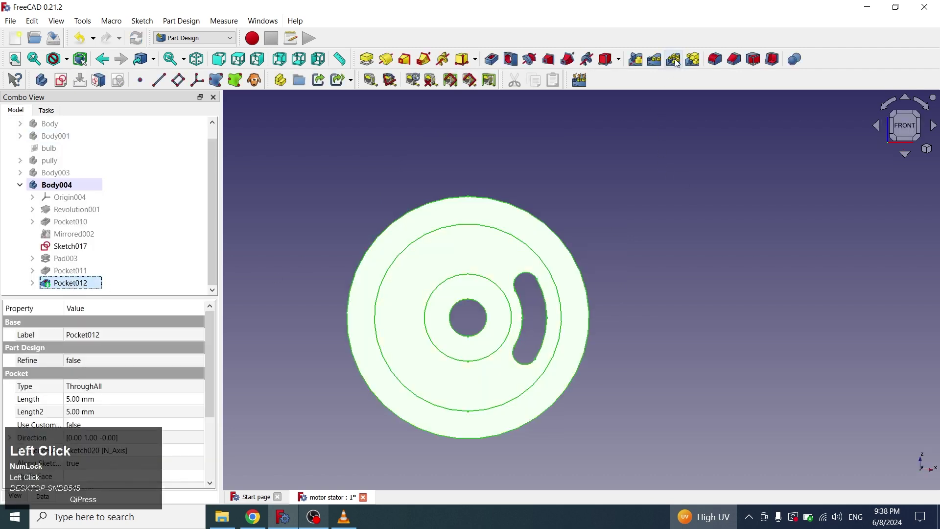
Polar-pattern Pocket012 into three slots around the hub axis (PolarPattern009).
{"action": "left_click", "coordinate": [677, 62]}
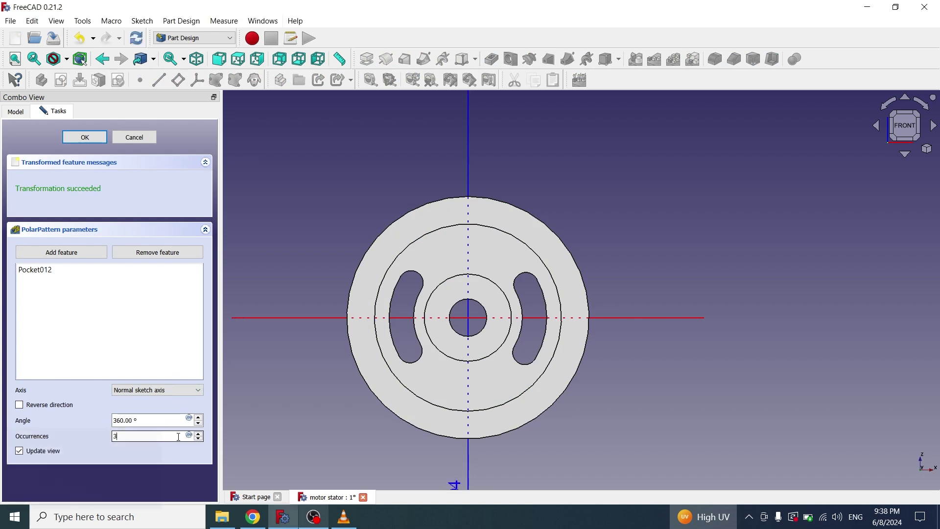
{"action": "scroll", "scroll_direction": "down", "scroll_amount": 3}
{"action": "scroll", "scroll_direction": "up", "scroll_amount": 3}
{"action": "scroll", "scroll_direction": "down", "scroll_amount": 3}
{"action": "scroll", "scroll_direction": "down", "scroll_amount": 3}
{"action": "double_click", "coordinate": [214, 226]}
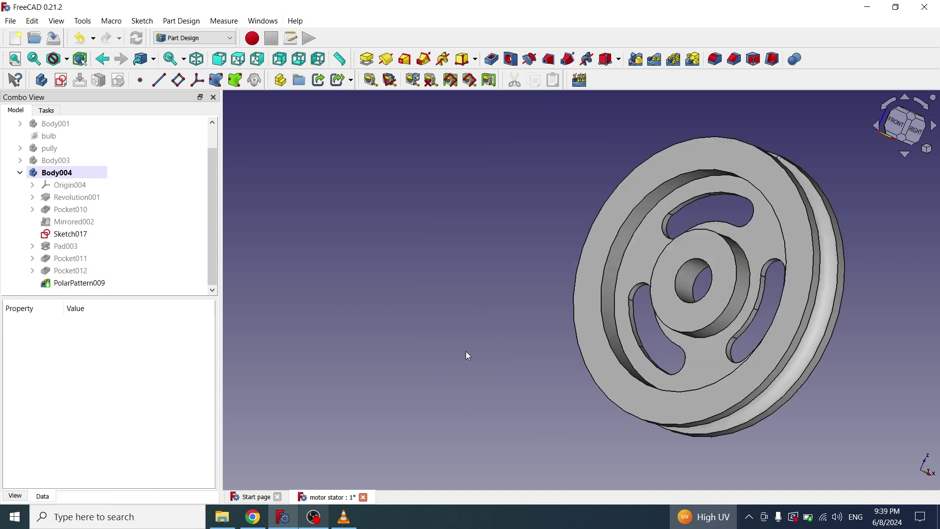